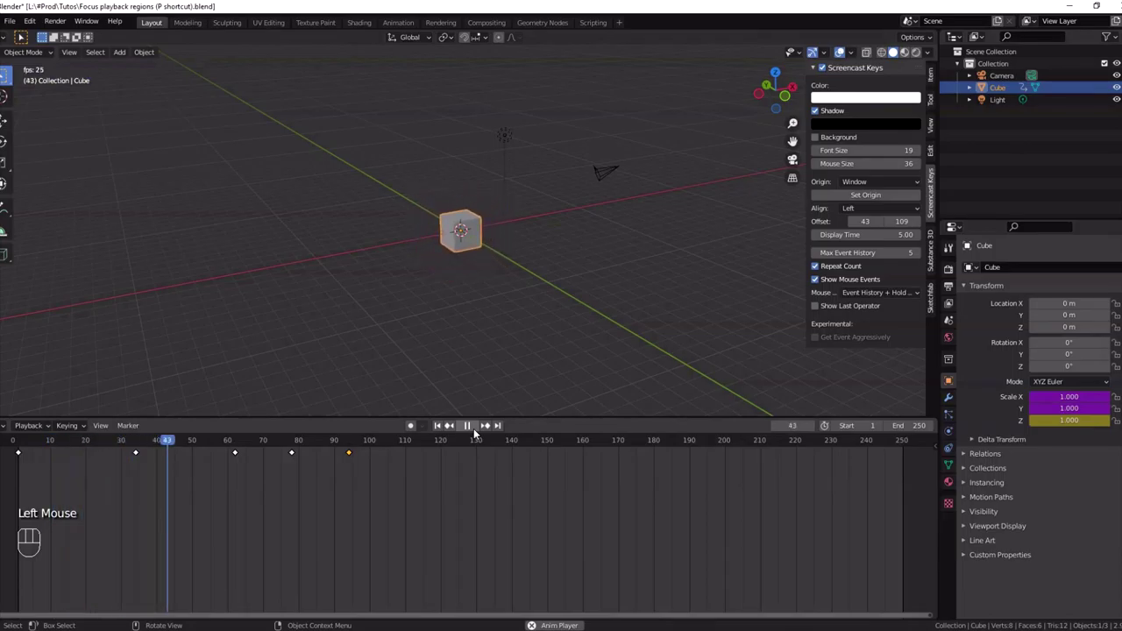
Mark a preview range of frames 30–127 in the Timeline, play, clear it back to 1–250 and stop.
{"action": "key", "text": "p"}
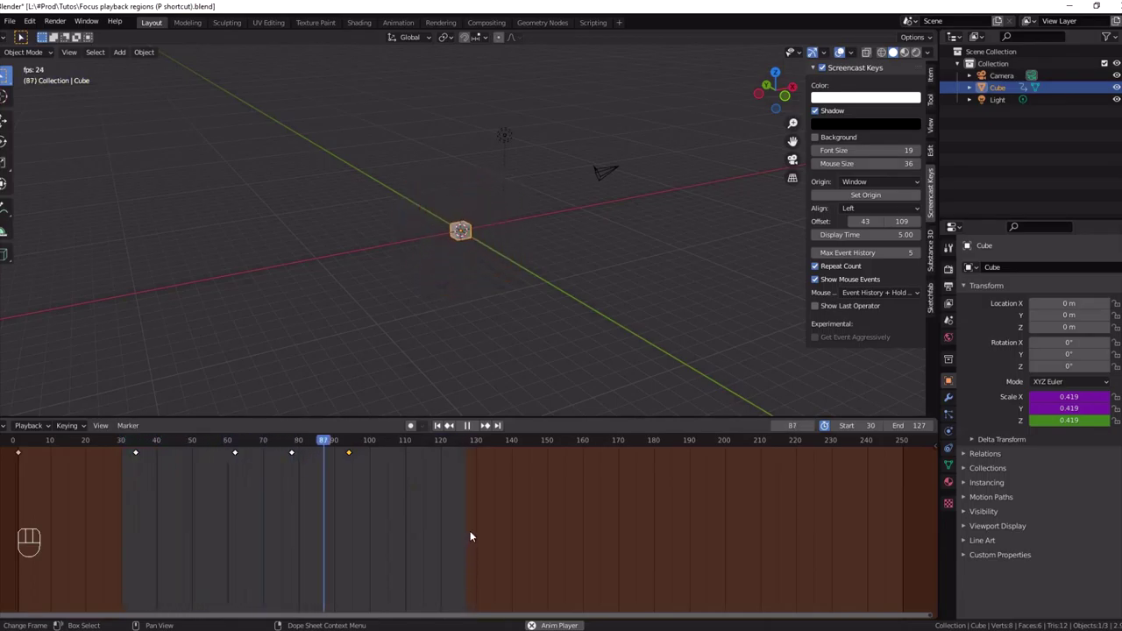
{"action": "key", "text": "alt+p"}
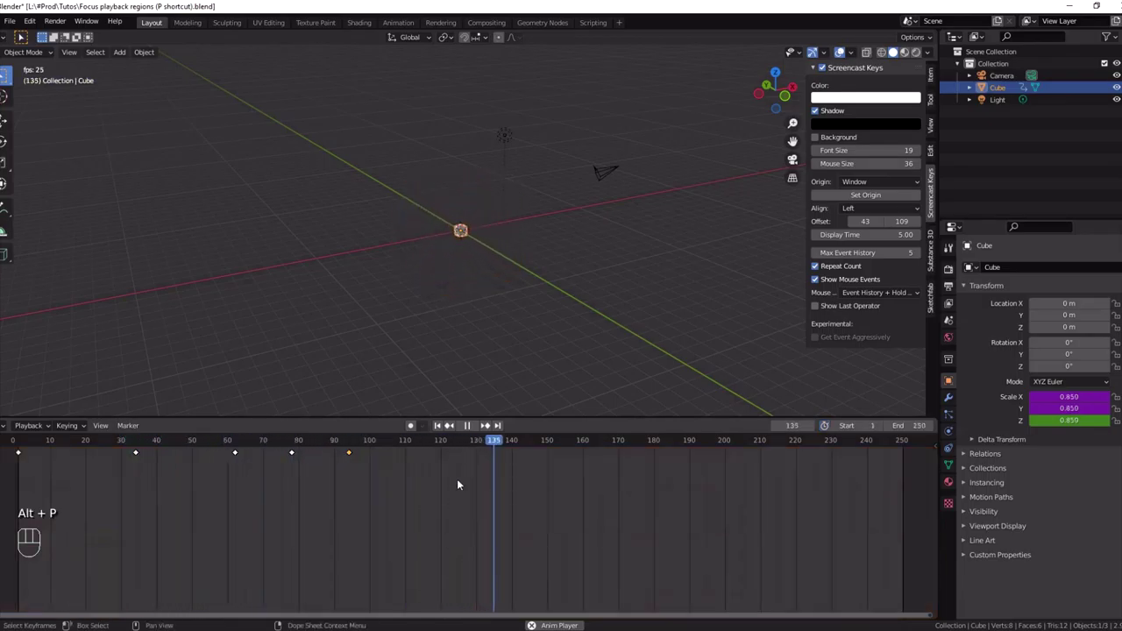
{"action": "left_click", "coordinate": [468, 428]}
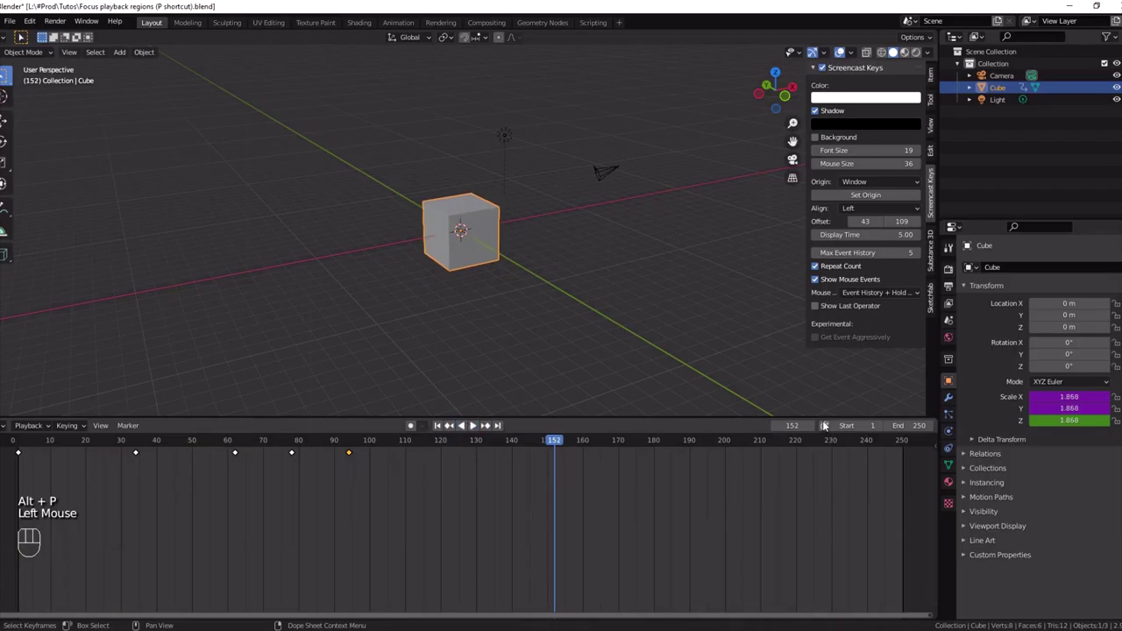
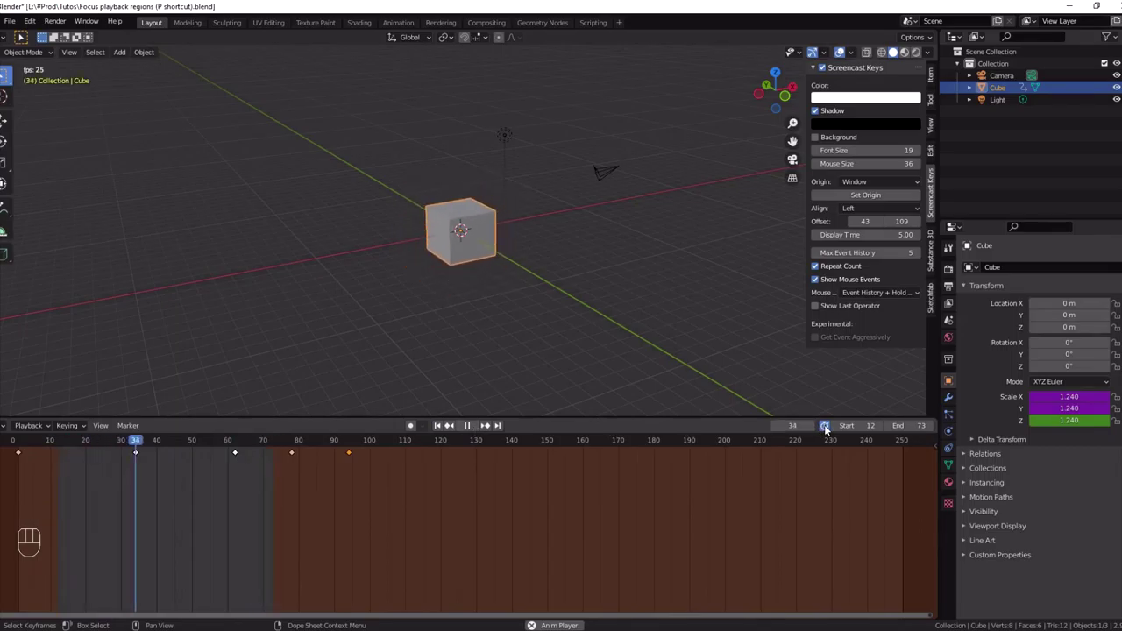
Disable the 12–73 preview range via the clock toggle, stop playback and bring up the editor types.
{"action": "left_click", "coordinate": [829, 431]}
{"action": "left_click", "coordinate": [475, 431]}
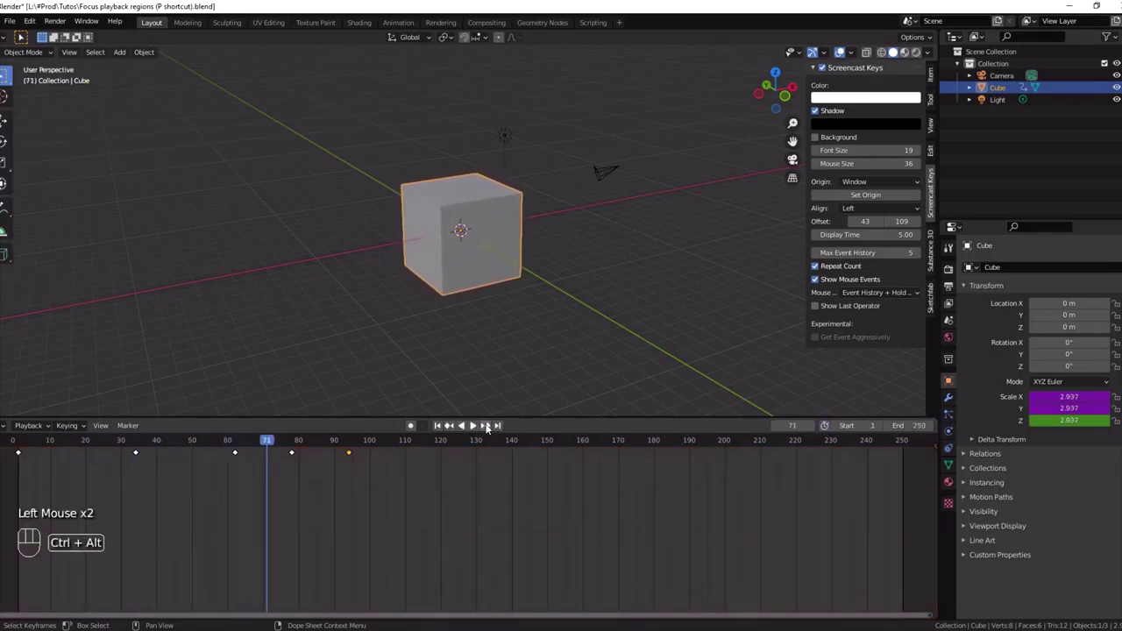
{"action": "left_click_drag", "start_coordinate": [21, 434], "coordinate": [11, 428]}
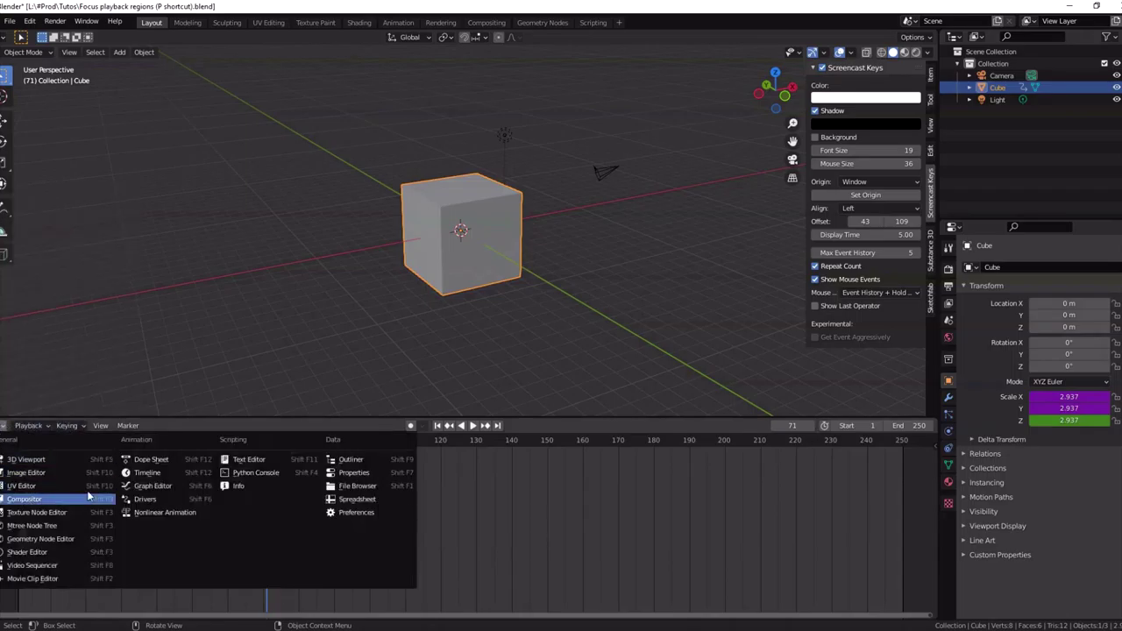
Switch the bottom area to the Graph Editor, mark a preview range on the curves and play.
{"action": "left_click", "coordinate": [148, 493]}
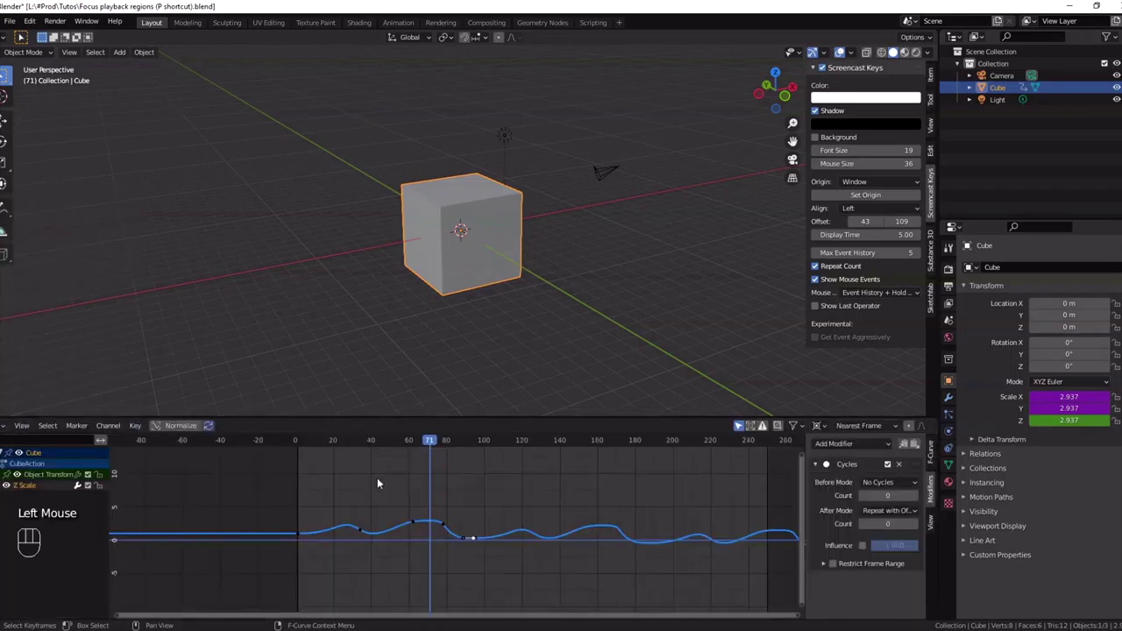
{"action": "key", "text": "p"}
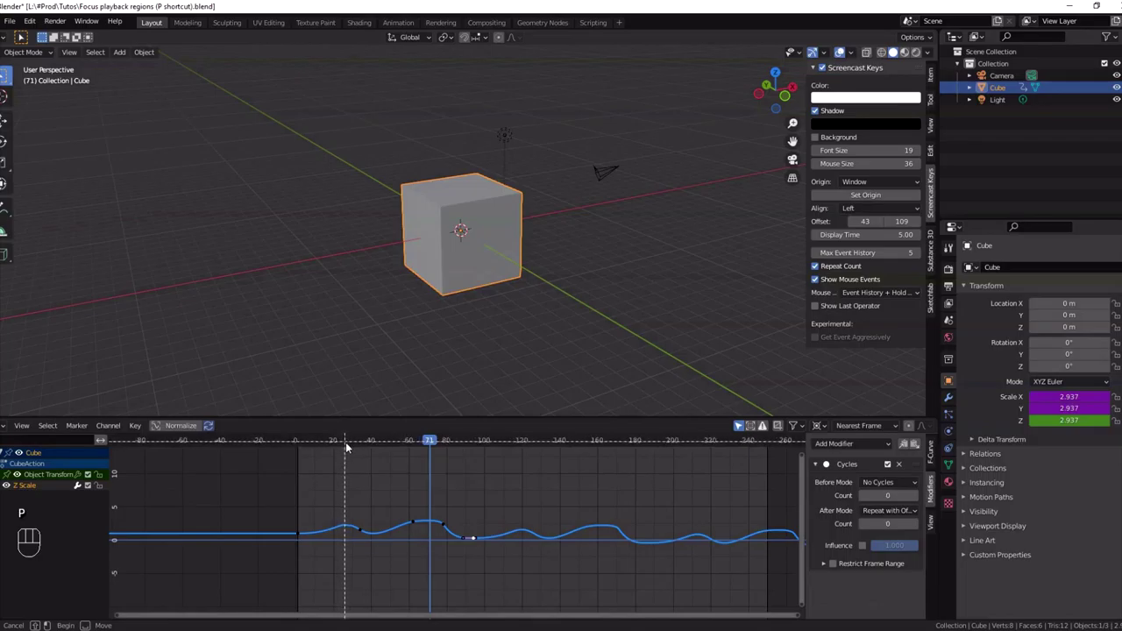
{"action": "key", "text": "shift+space"}
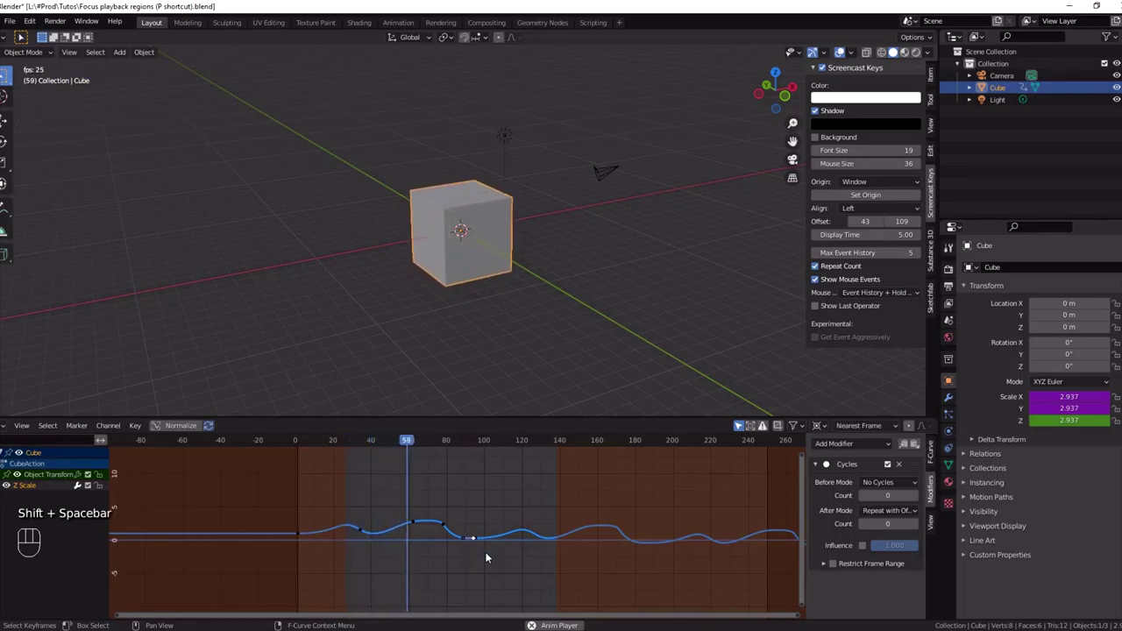
Mark a shorter preview range ending near frame 62, then stop playback.
{"action": "key", "text": "p"}
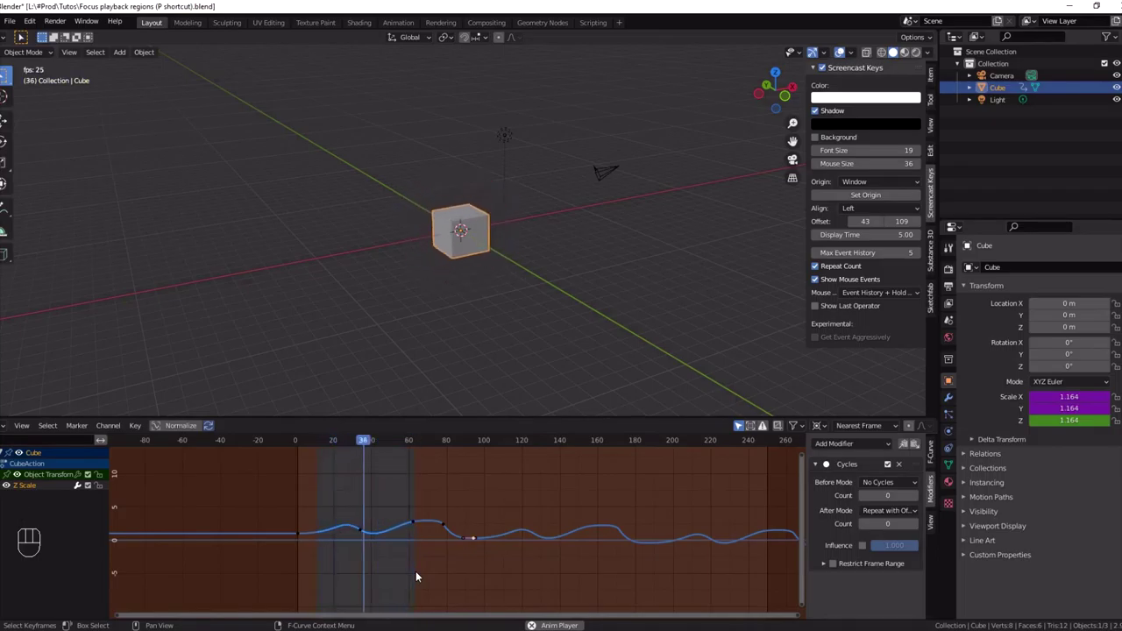
{"action": "key", "text": "shift+space"}
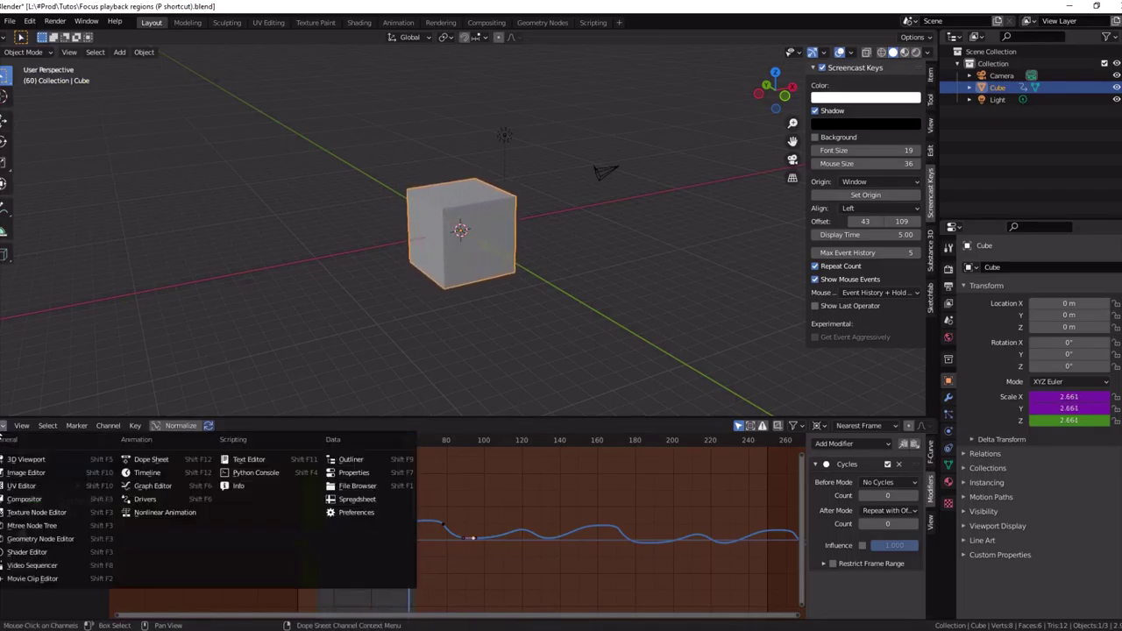
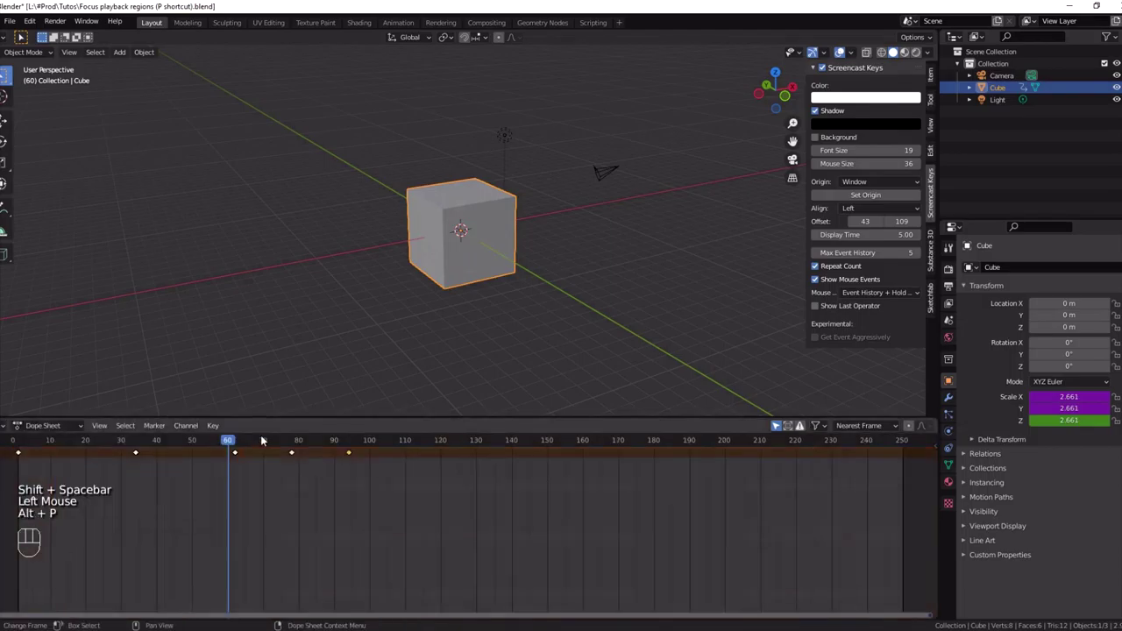
Mark a preview range ending near frame 105 in the Dope Sheet and play the cube animation.
{"action": "key", "text": "p"}
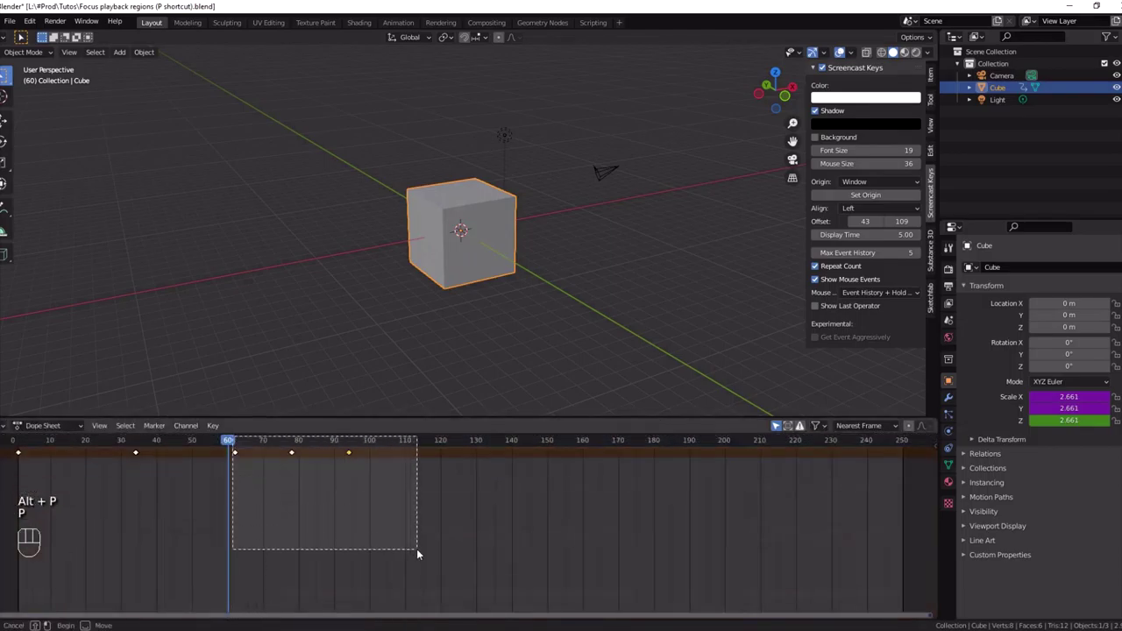
{"action": "key", "text": "shift+space"}
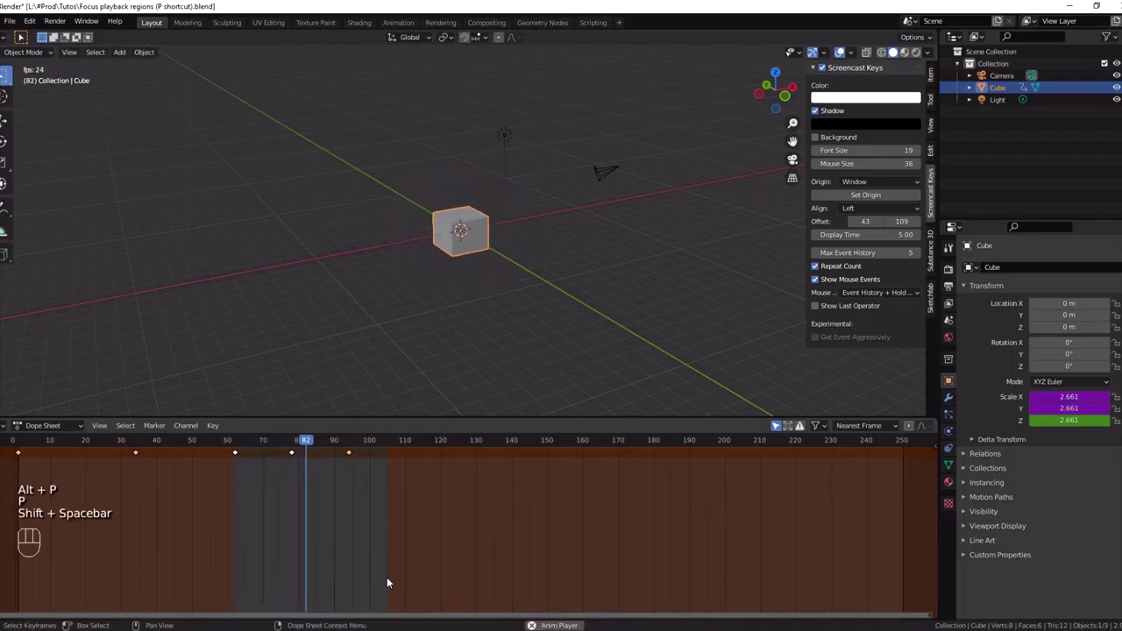
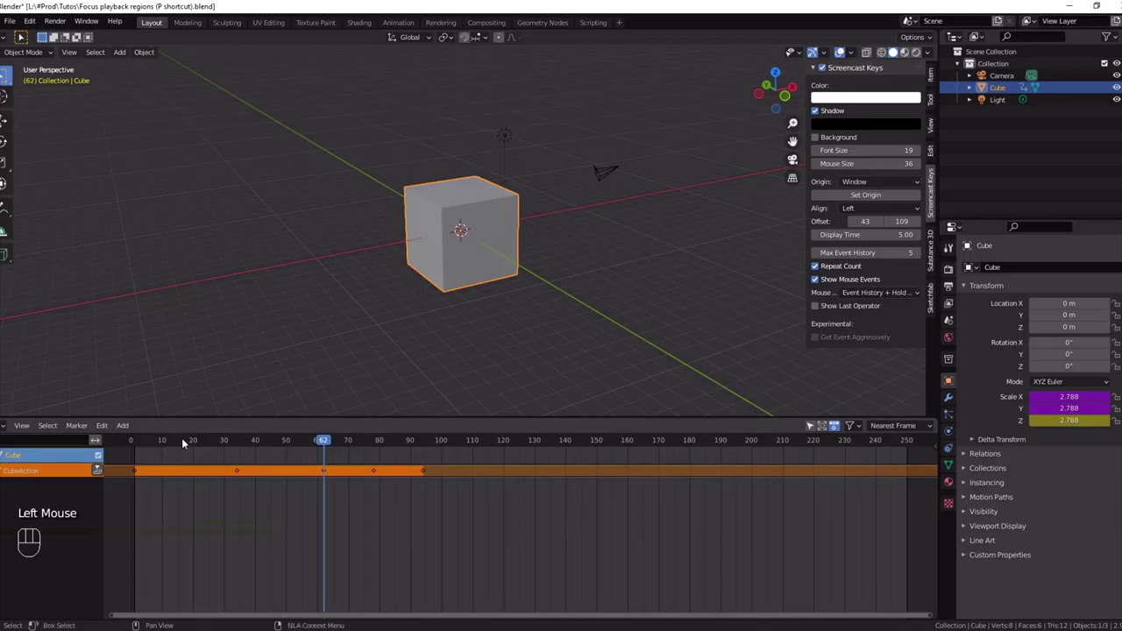
Mark a preview range over the NLA strip, play the animation within it, then stop.
{"action": "key", "text": "p"}
{"action": "key", "text": "shift+space"}
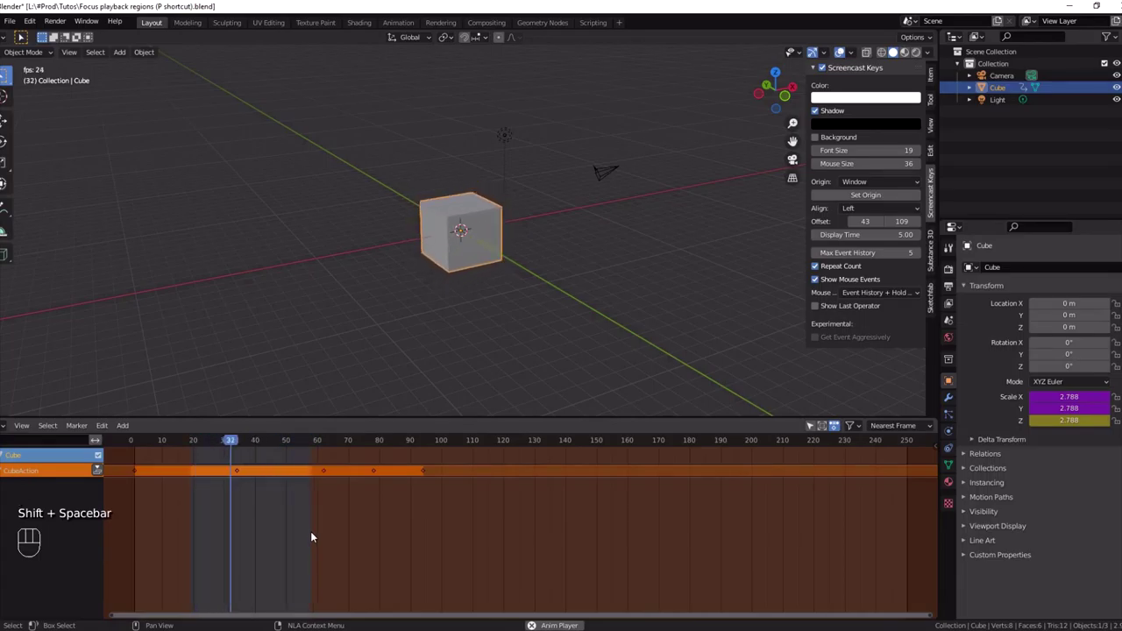
{"action": "key", "text": "shift+space"}
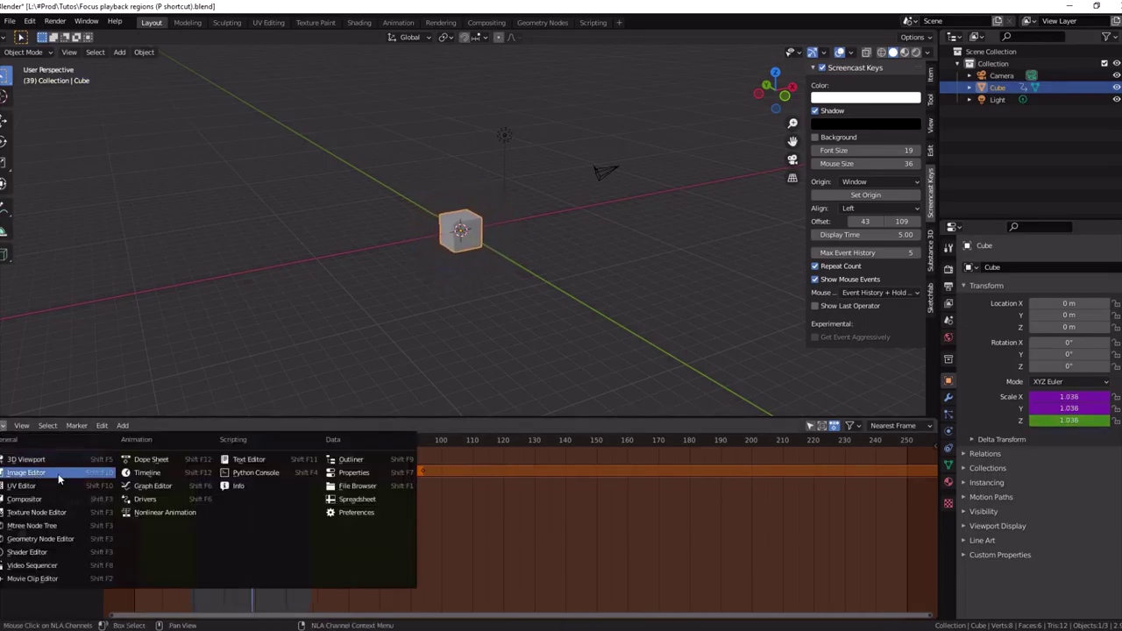
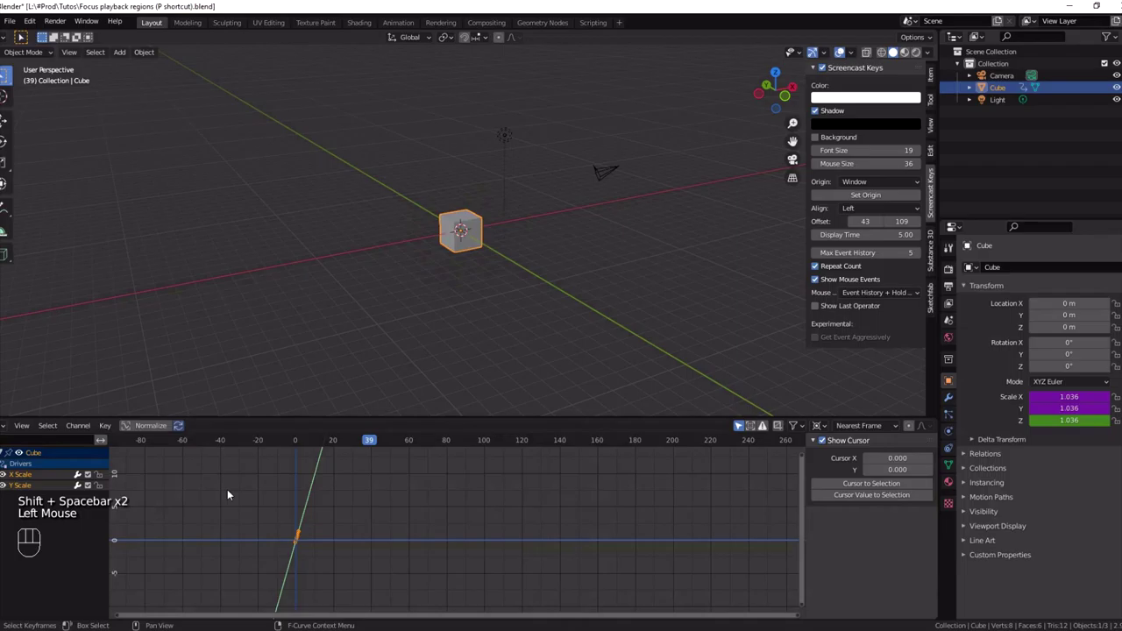
Frame the scale curve, mark a short preview range on it and play the cube's scaling animation.
{"action": "scroll", "scroll_direction": "down", "scroll_amount": 3}
{"action": "middle_click", "coordinate": [354, 486]}
{"action": "scroll", "scroll_direction": "down", "scroll_amount": 3}
{"action": "key", "text": "p"}
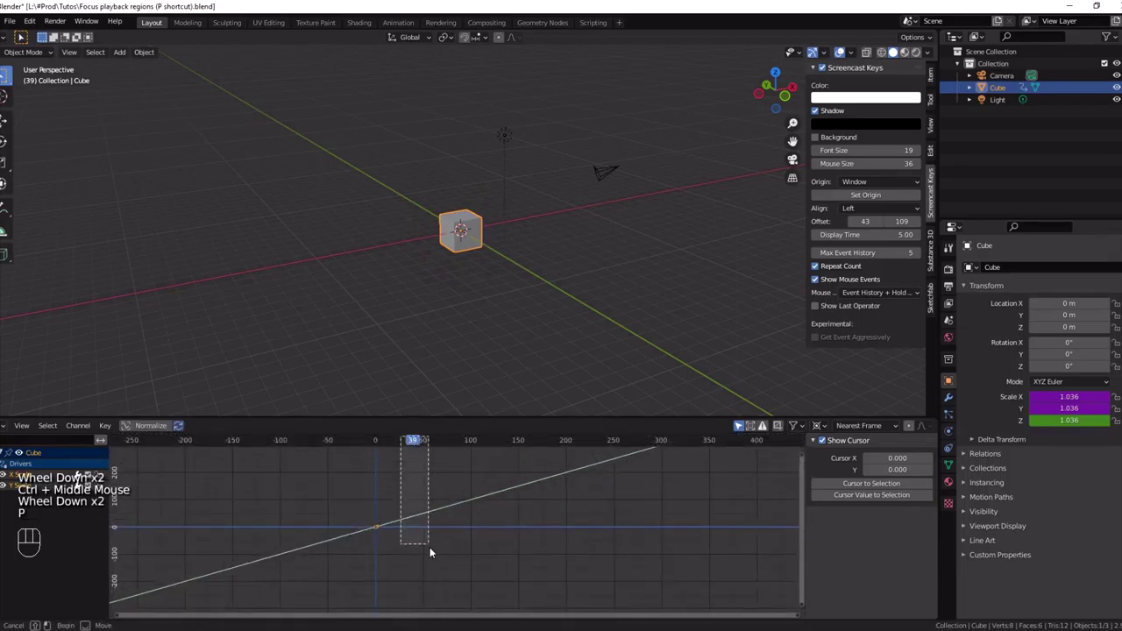
{"action": "key", "text": "shift+space"}
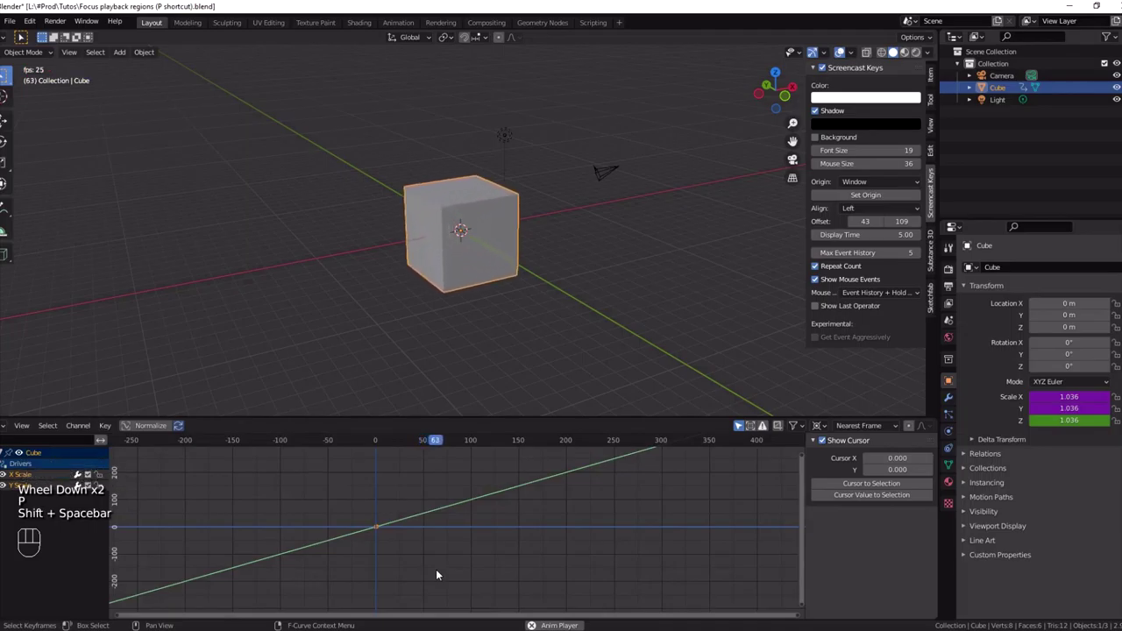
{"action": "key", "text": "p"}
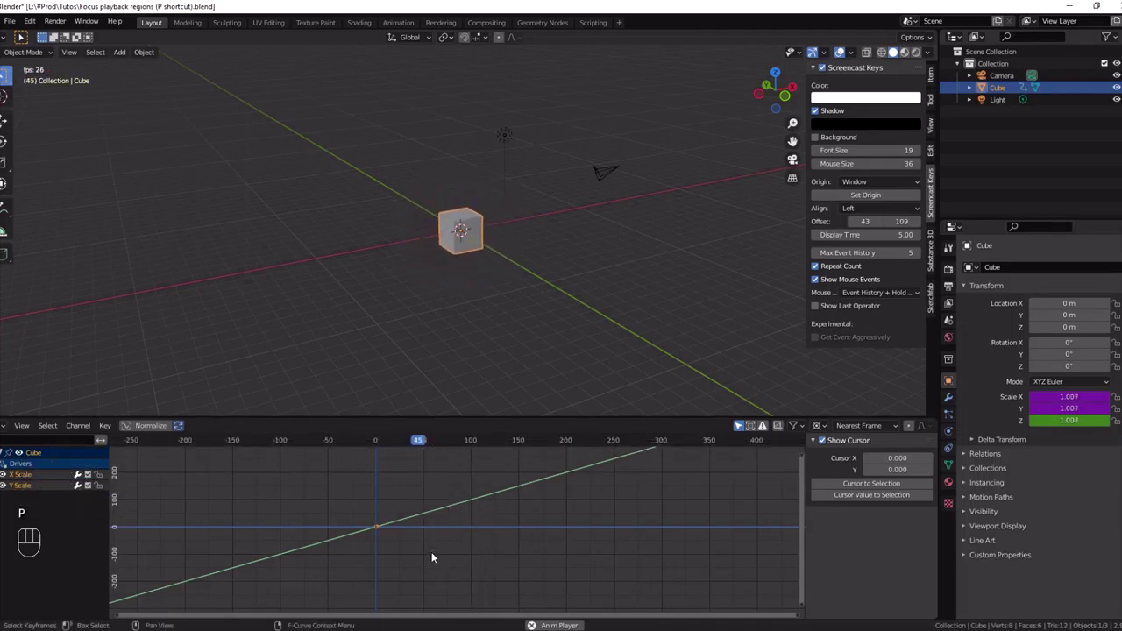